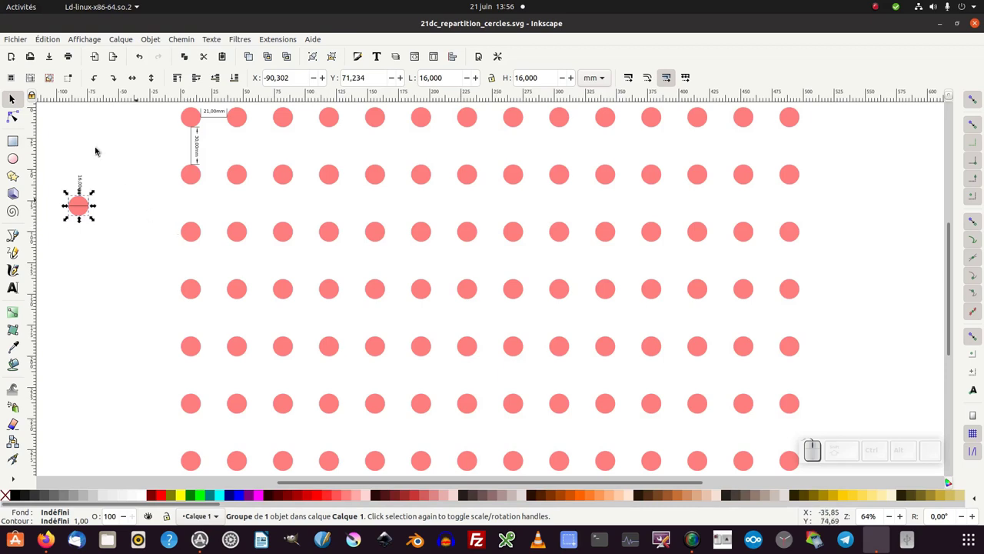
# Browse the Édition clone commands, then start a new document from Fichier
pyautogui.click(47, 41)
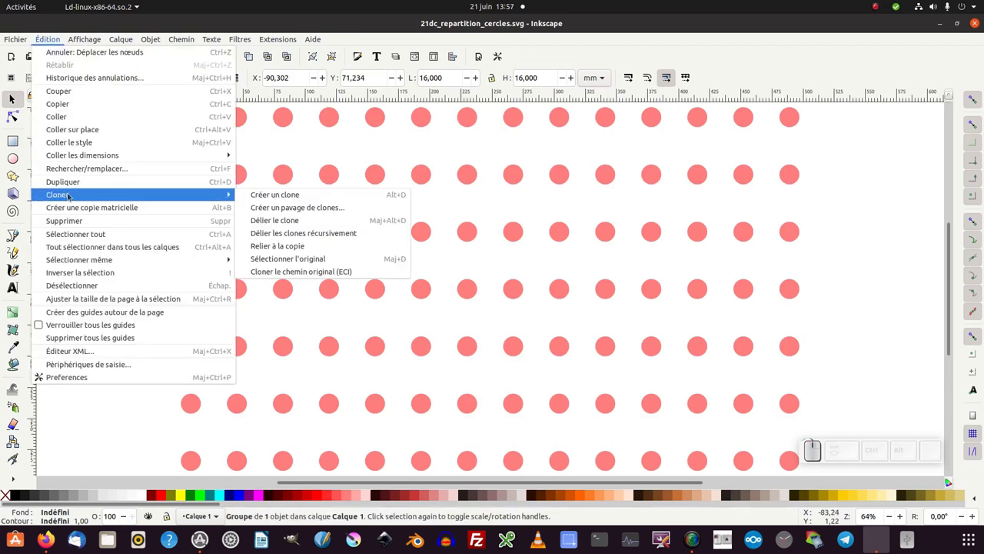
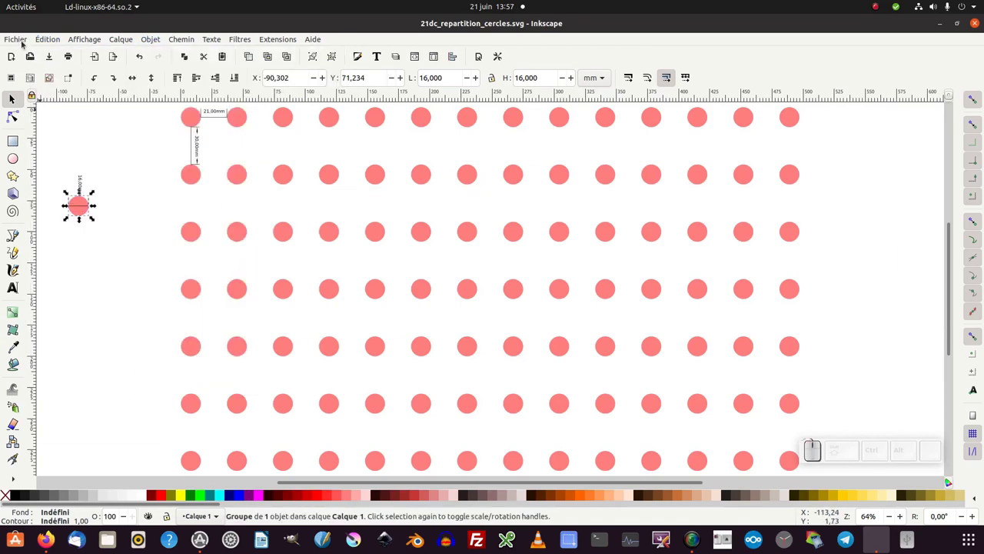
pyautogui.click(23, 40)
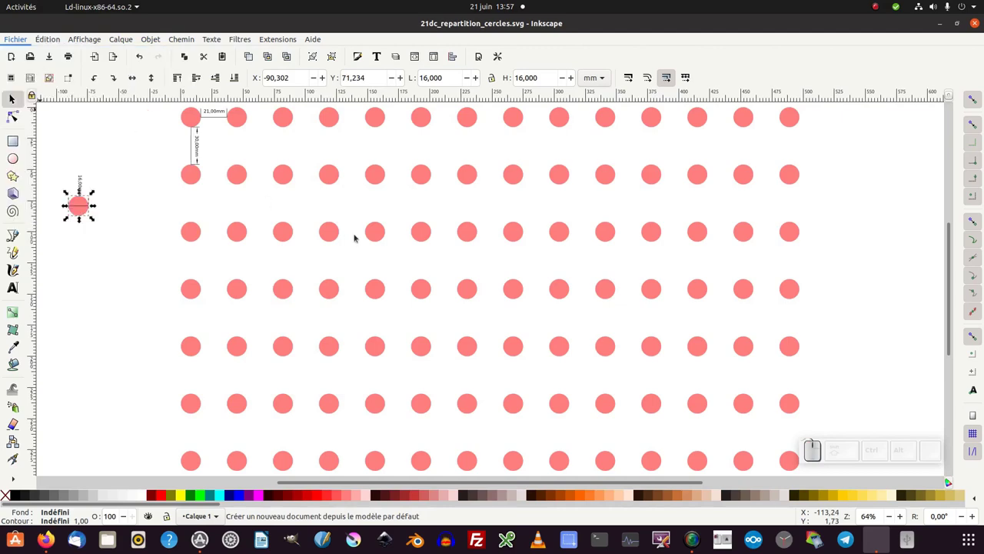
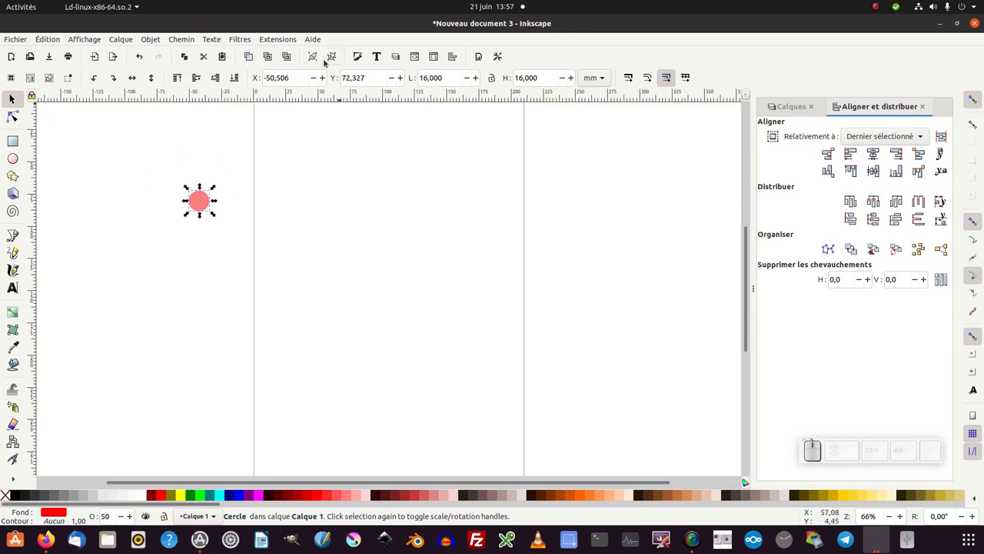
# Create a linked clone of the pink circle and move it to the page's top-left corner
pyautogui.click(316, 61)
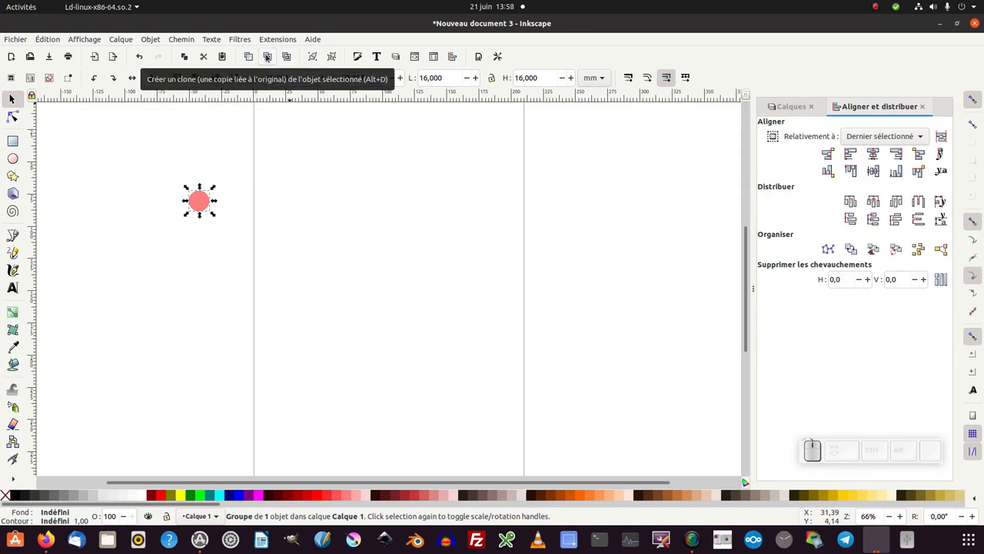
pyautogui.click(270, 58)
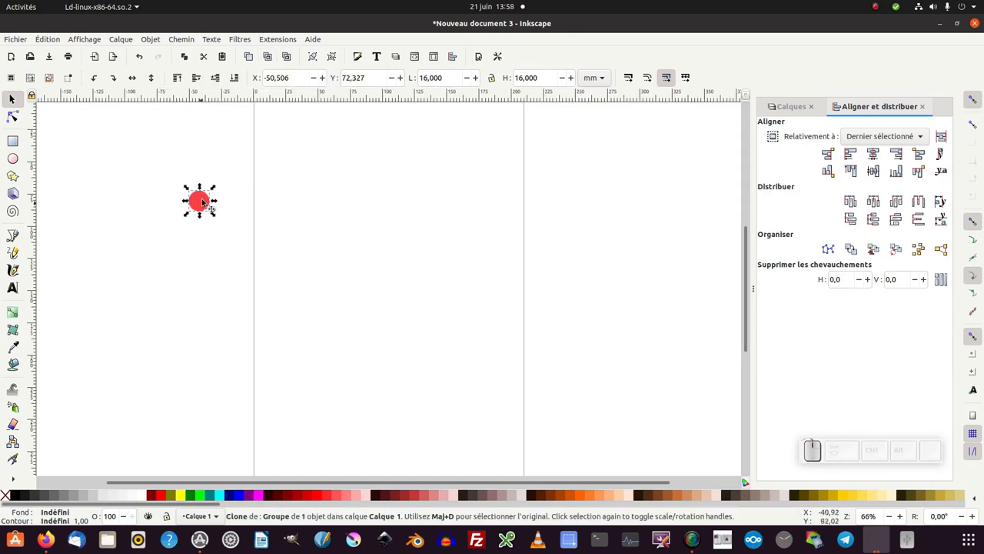
pyautogui.moveTo(207, 199); pyautogui.dragTo(120, 75)
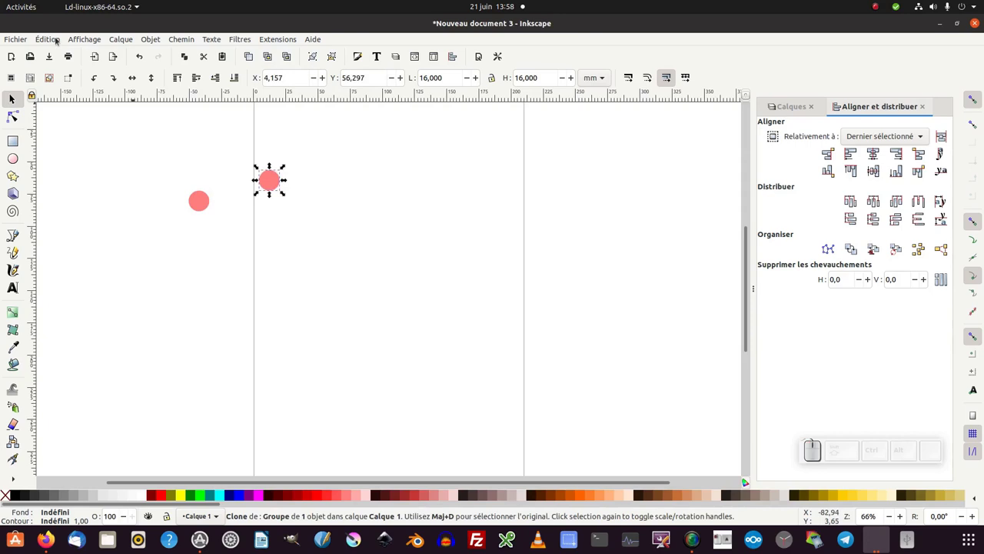
# Build the 7-row by 14-column clone tiling via Édition > Cloner, removing and recreating it once
pyautogui.click(59, 41)
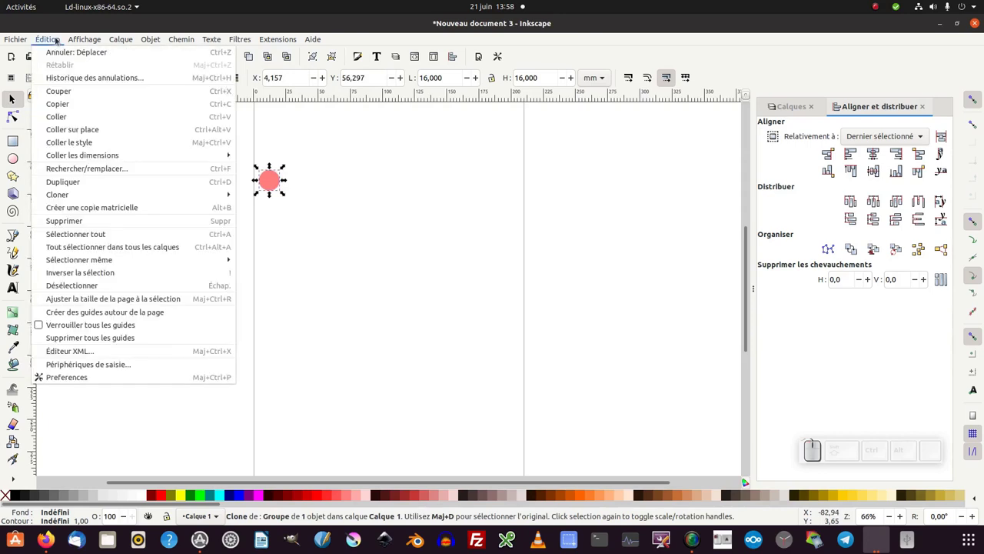
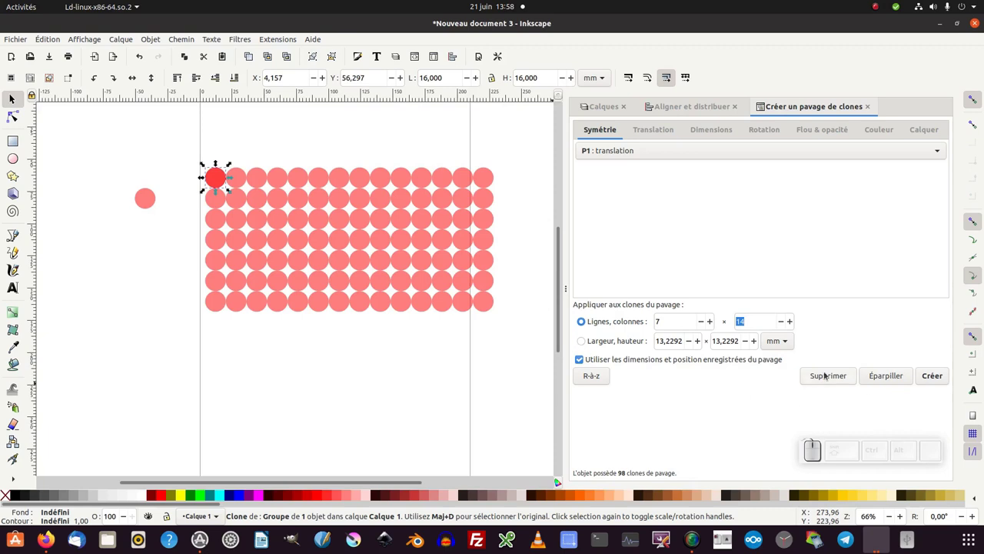
pyautogui.click(829, 381)
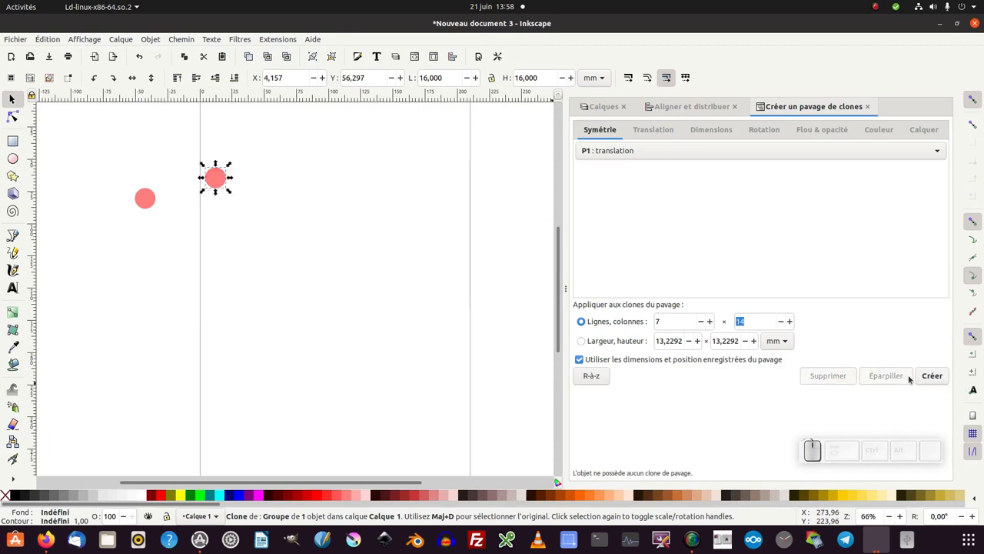
pyautogui.click(933, 376)
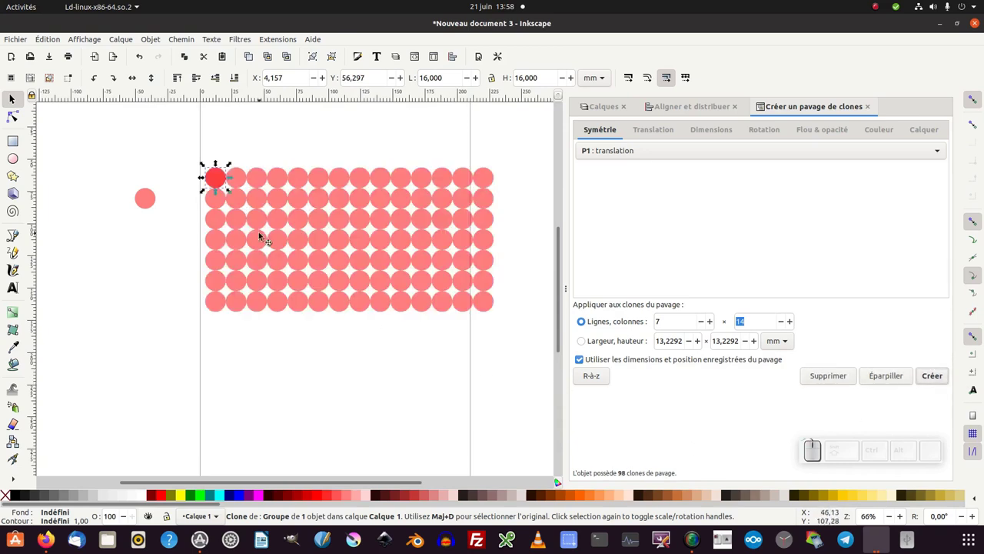
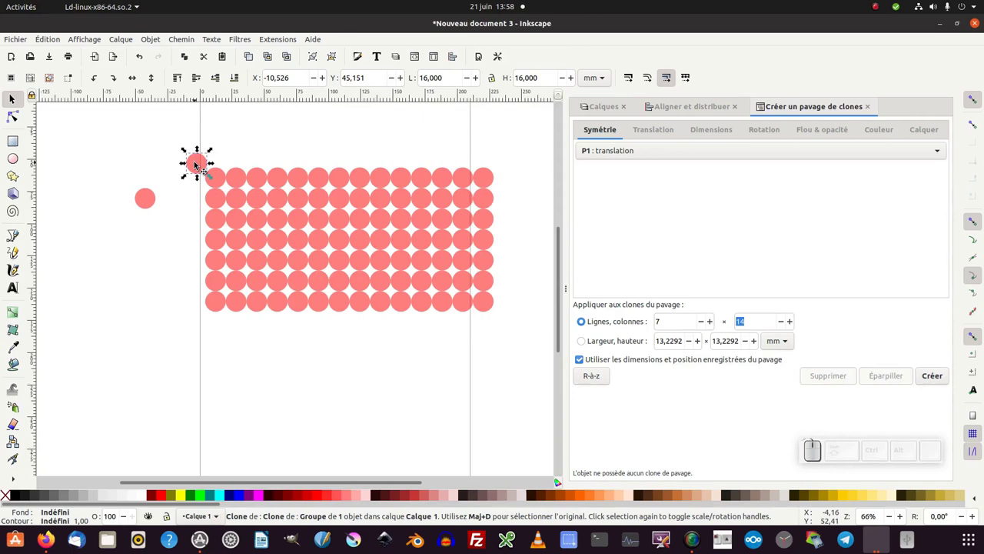
# Deselect, then in Objet > Organiser enter 7 rows and 14 columns for the 98 clones
pyautogui.press('Delete')
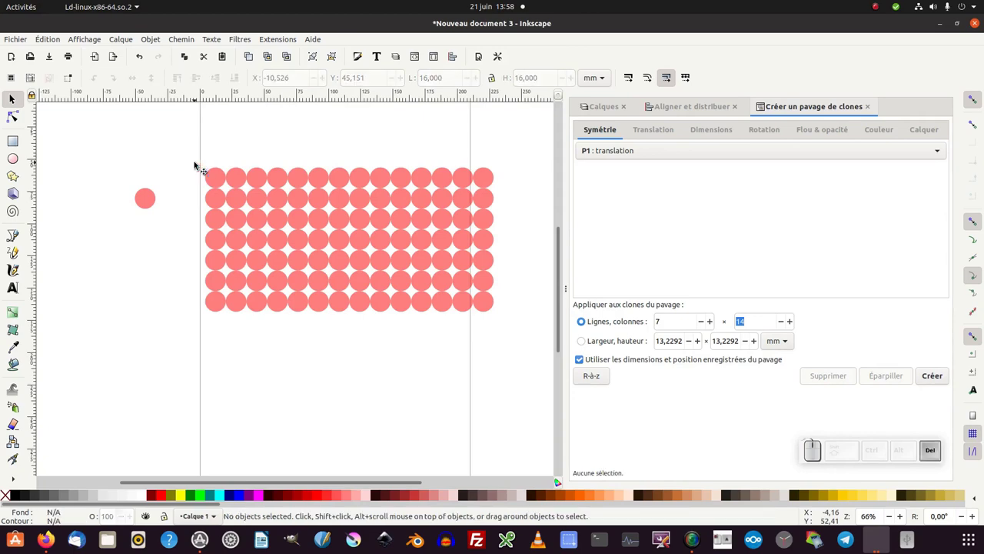
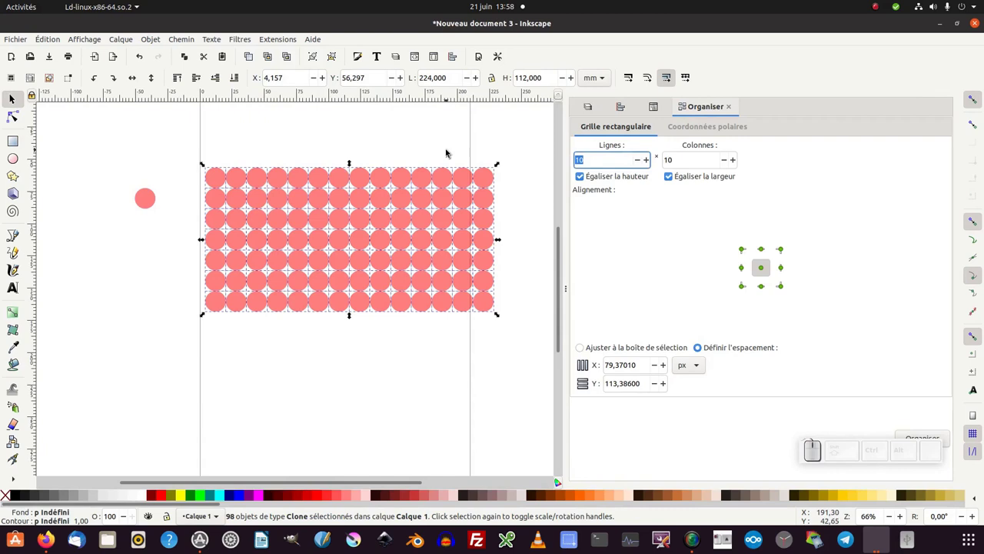
pyautogui.press('KP_7')
pyautogui.press('Tab')
pyautogui.click(738, 163)
pyautogui.click(737, 163)
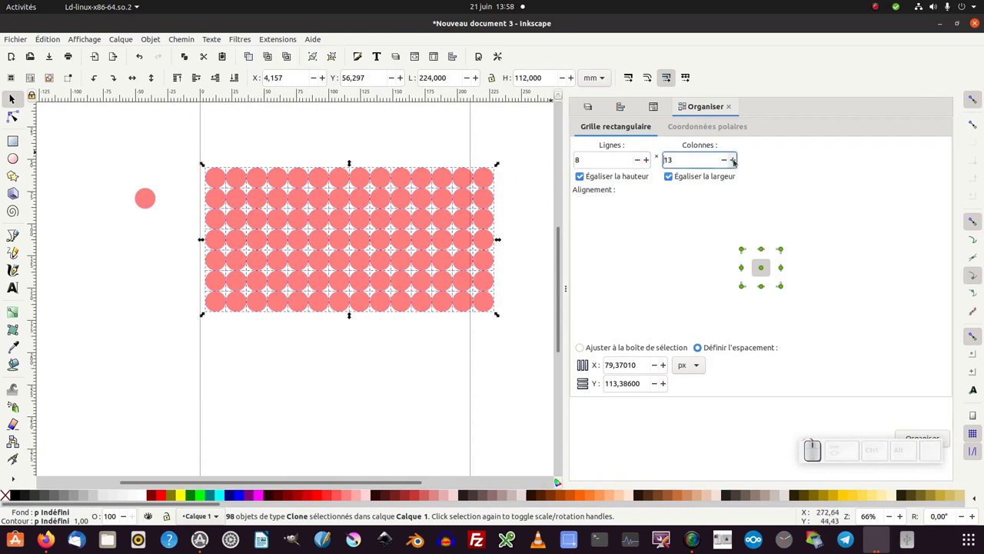